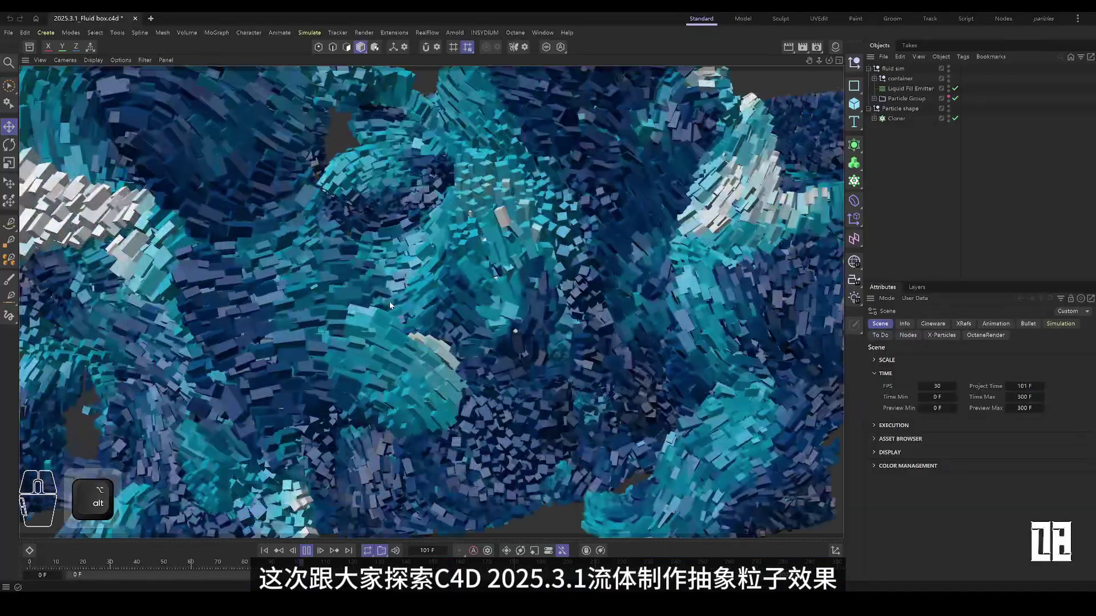
Start a new scene with a Cube and set its Size X to 400 cm.
{"action": "left_click_drag", "start_coordinate": [480, 331], "coordinate": [397, 322]}
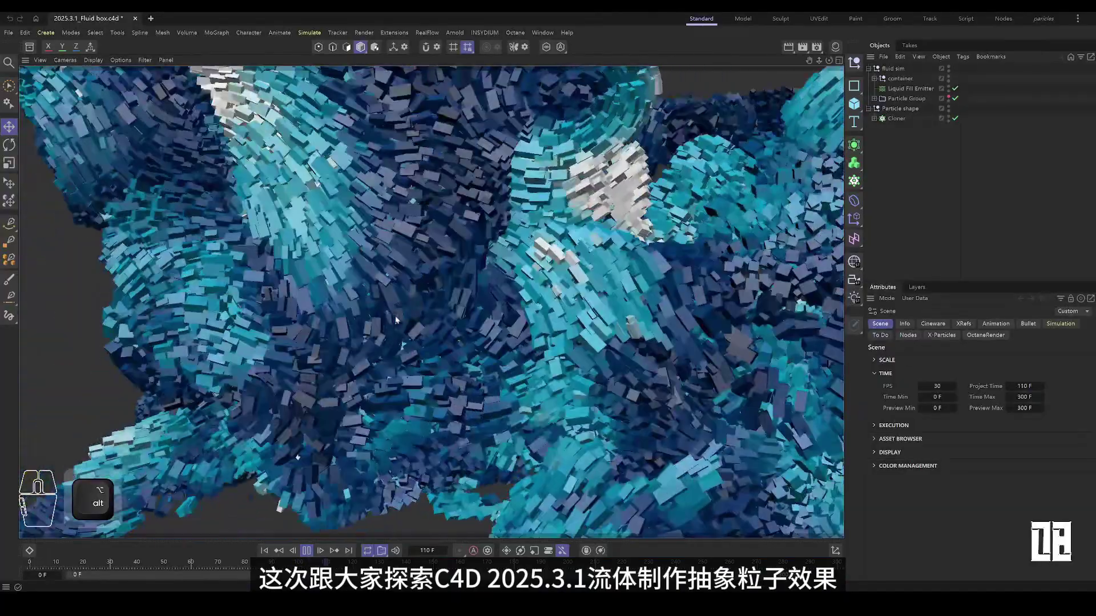
{"action": "left_click_drag", "start_coordinate": [460, 343], "coordinate": [399, 354]}
{"action": "left_click_drag", "start_coordinate": [498, 357], "coordinate": [582, 313]}
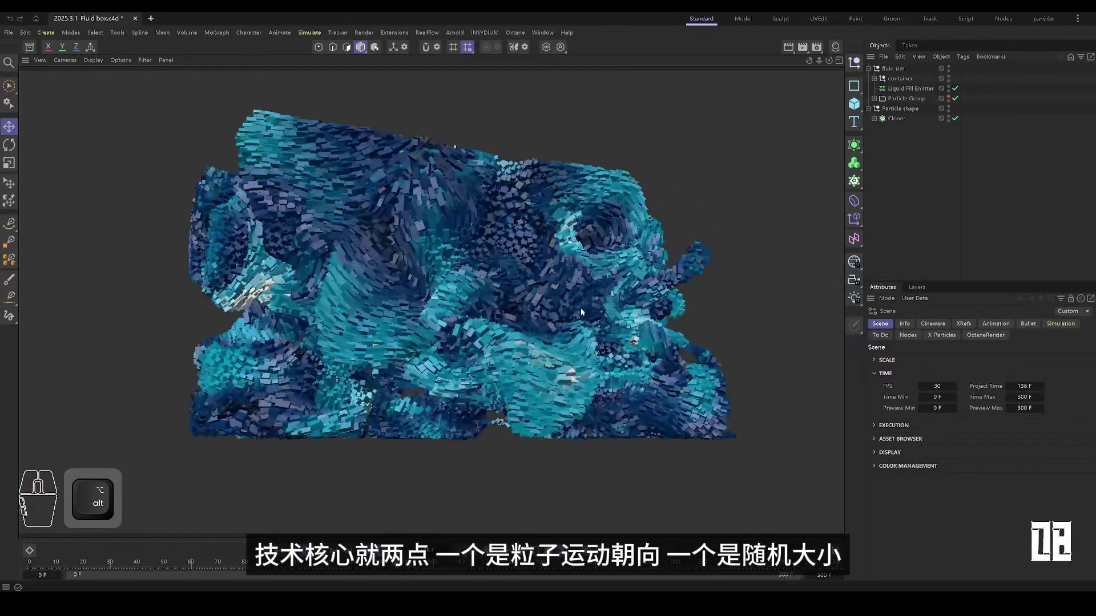
{"action": "left_click", "coordinate": [543, 309]}
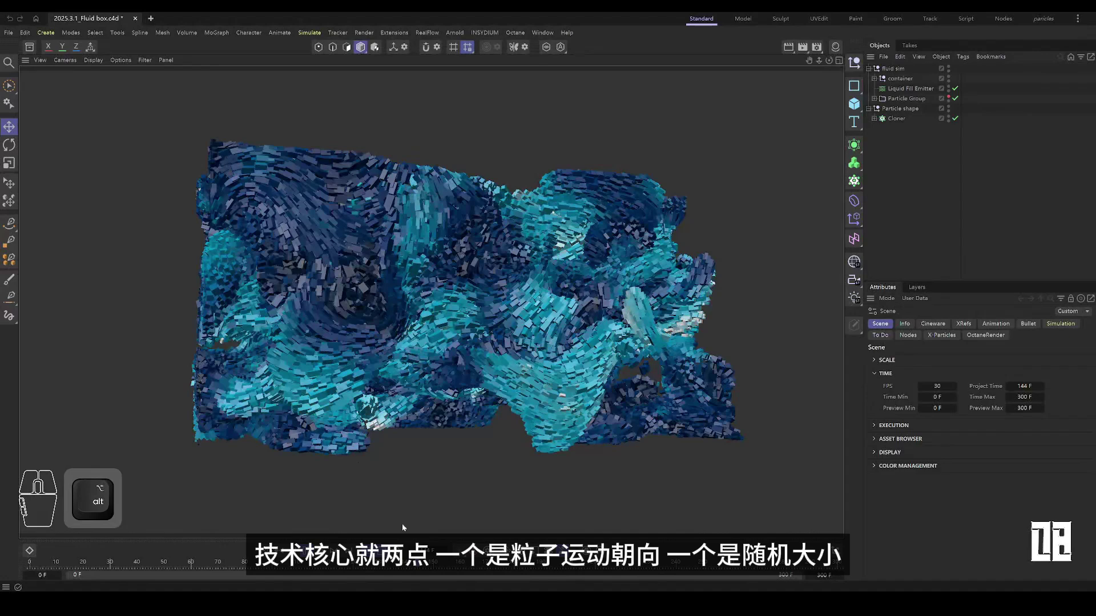
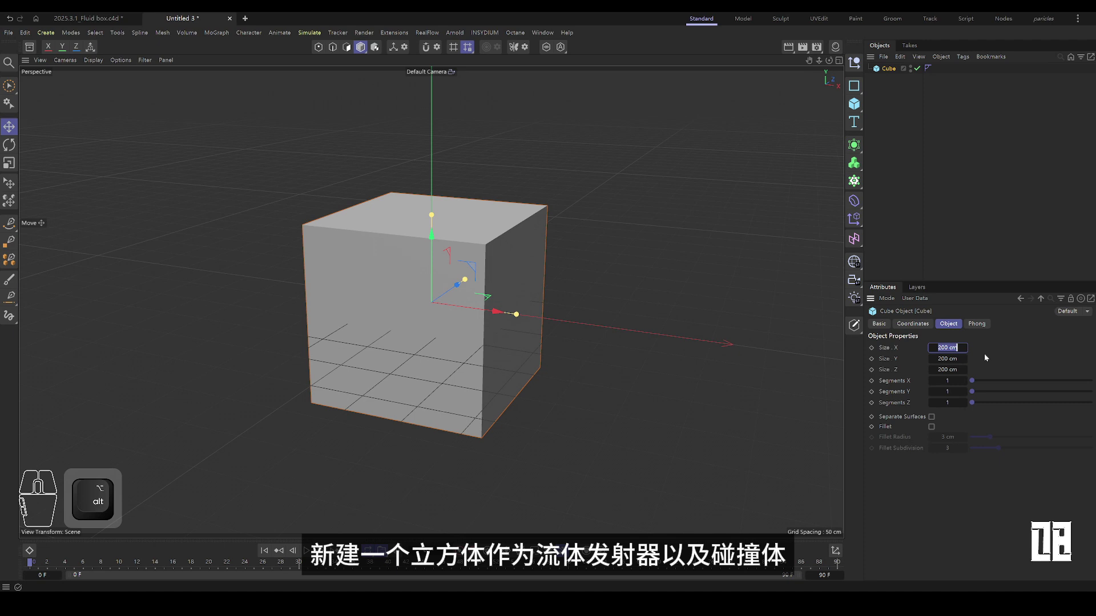
{"action": "key", "text": "KP_4"}
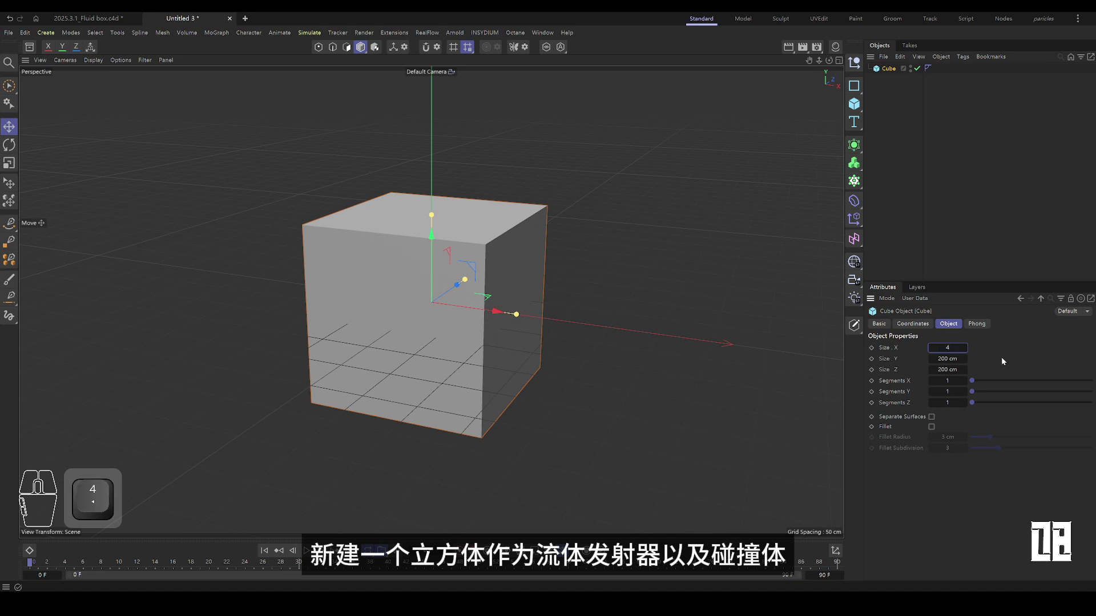
{"action": "key", "text": "KP_0"}
{"action": "key", "text": "Return"}
Select the box in the Object Manager and rename it Container.
{"action": "left_click_drag", "start_coordinate": [607, 319], "coordinate": [622, 313]}
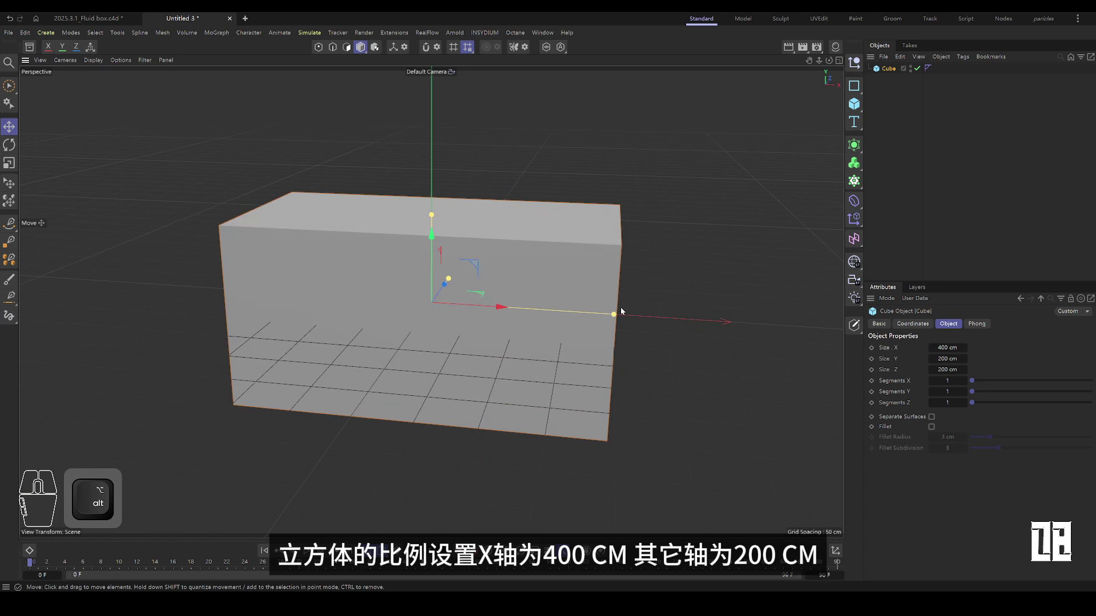
{"action": "left_click_drag", "start_coordinate": [626, 306], "coordinate": [636, 255]}
{"action": "left_click", "coordinate": [641, 262]}
{"action": "double_click", "coordinate": [892, 73]}
{"action": "key", "text": "Caps_Lock"}
{"action": "key", "text": "c"}
{"action": "key", "text": "Caps_Lock"}
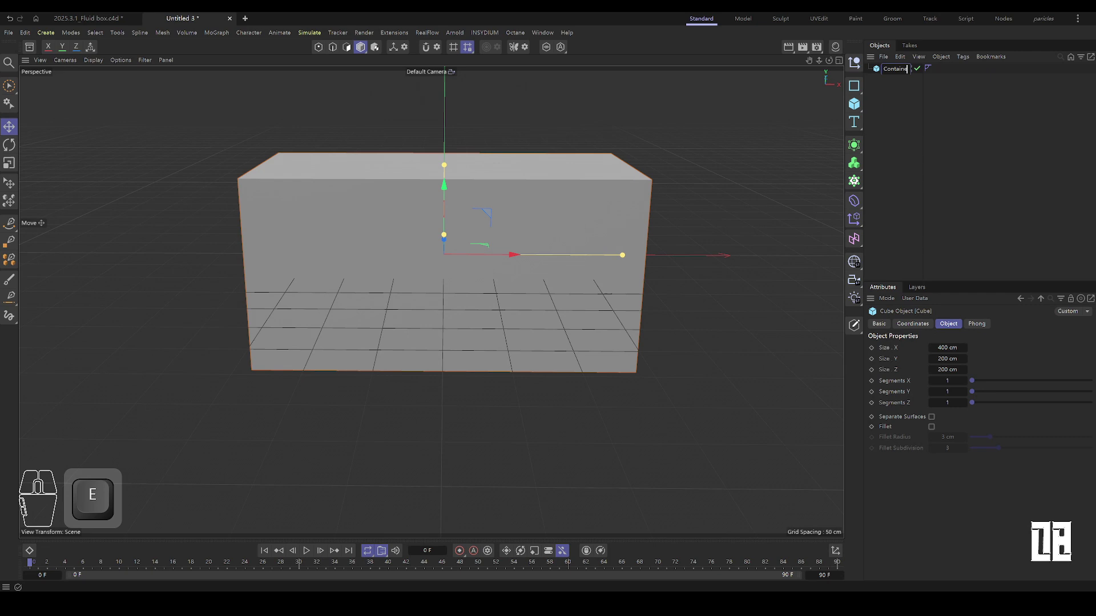
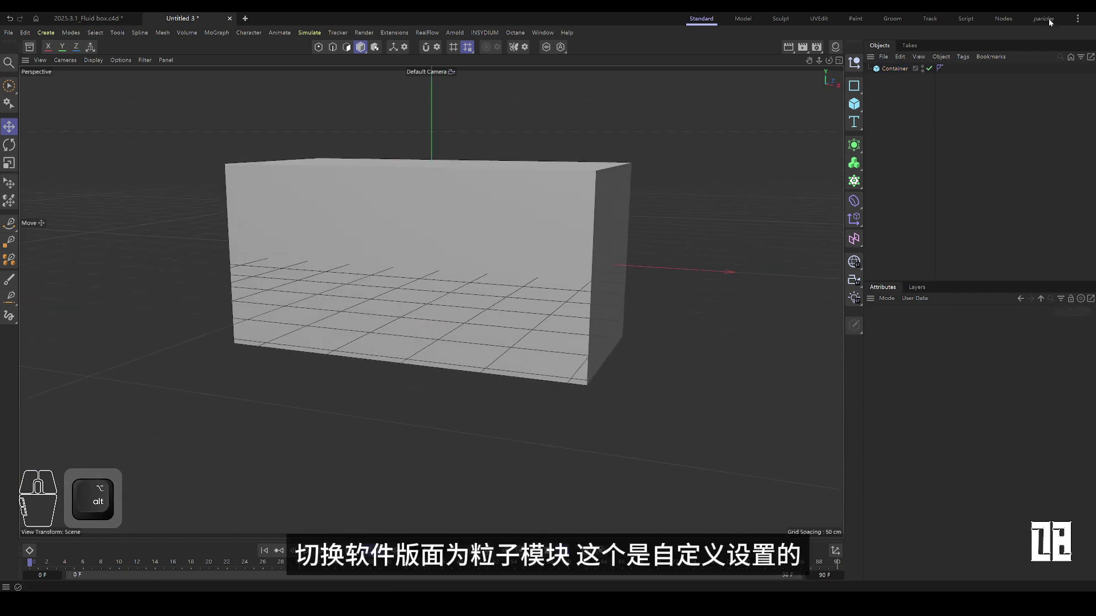
Switch to the particles layout and create a Liquid Fill Emitter from the Container box.
{"action": "left_click", "coordinate": [1047, 23]}
{"action": "left_click", "coordinate": [908, 135]}
{"action": "left_click_drag", "start_coordinate": [440, 257], "coordinate": [480, 265]}
{"action": "middle_click", "coordinate": [480, 266]}
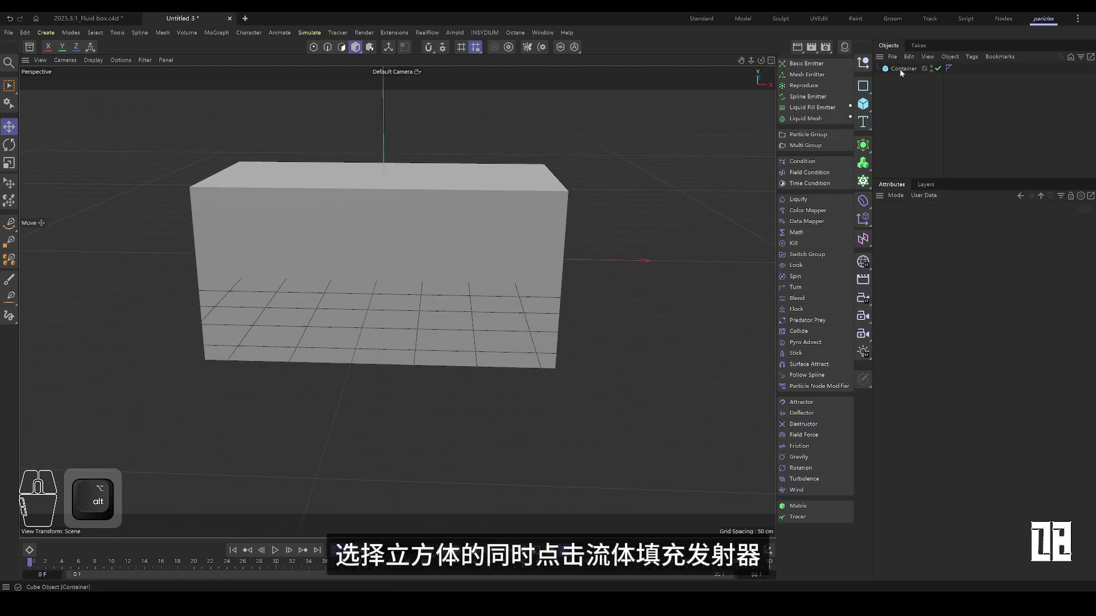
{"action": "left_click", "coordinate": [905, 74]}
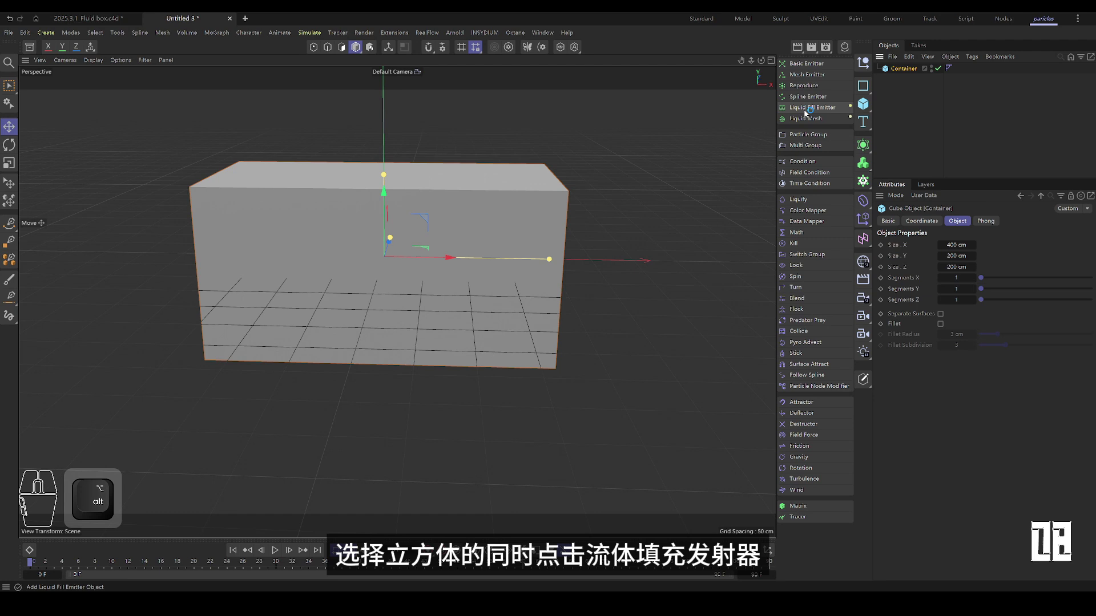
{"action": "left_click", "coordinate": [805, 114]}
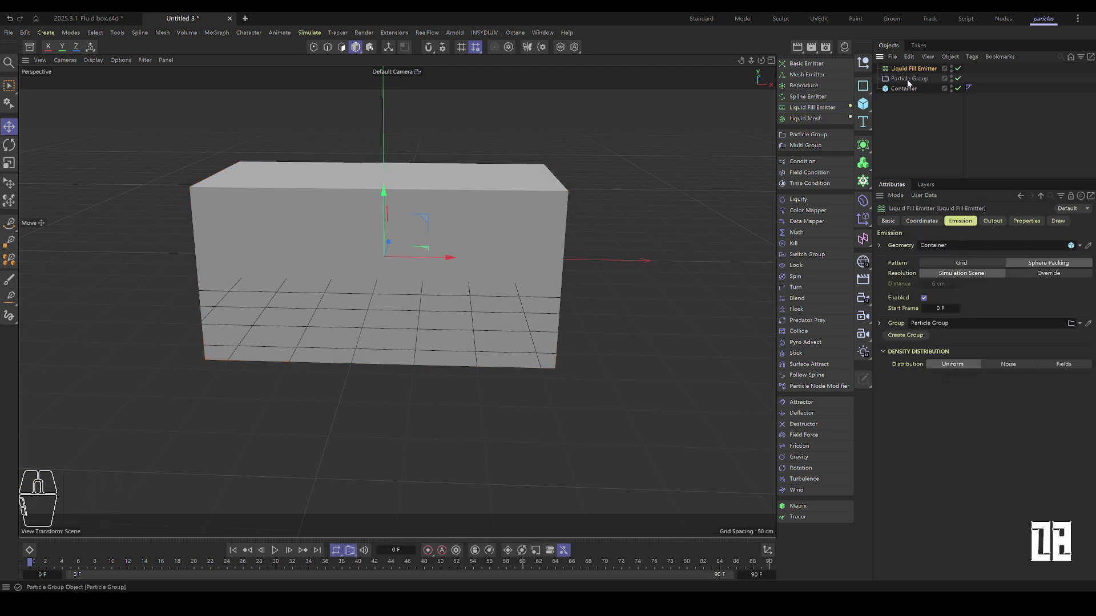
{"action": "left_click", "coordinate": [905, 118]}
Parent Container under a new null named GEO and disable its editor and render visibility.
{"action": "left_click", "coordinate": [863, 72]}
{"action": "left_click", "coordinate": [904, 100]}
{"action": "left_click", "coordinate": [900, 76]}
{"action": "double_click", "coordinate": [872, 162]}
{"action": "key", "text": "ctrl+z"}
{"action": "left_click", "coordinate": [880, 74]}
{"action": "left_click", "coordinate": [899, 106]}
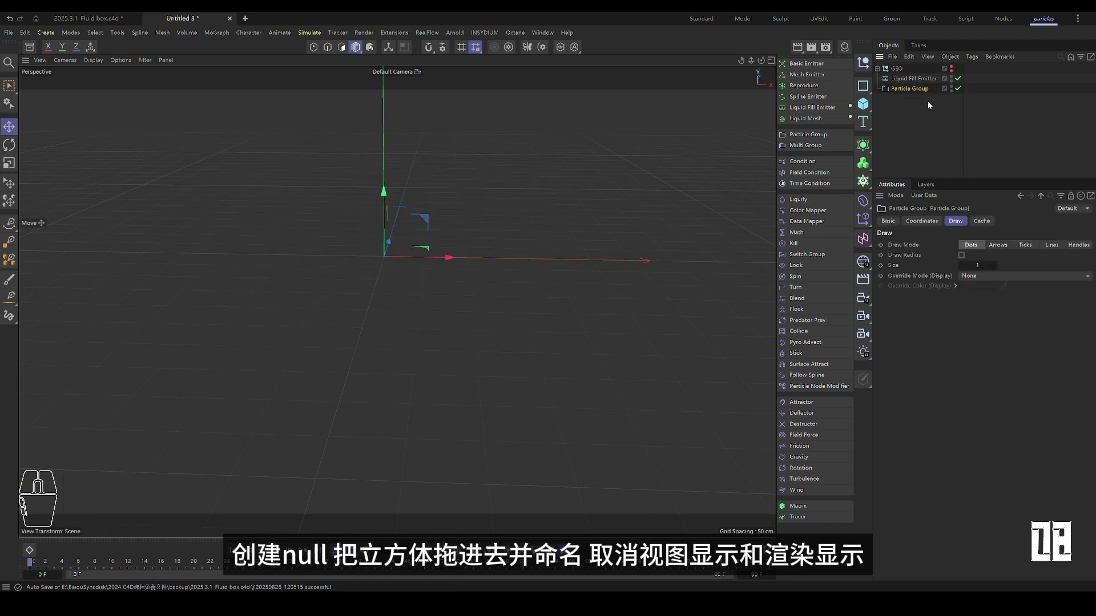
Play the timeline forward so the liquid fill emitter fills the box with particles.
{"action": "left_click", "coordinate": [246, 556]}
{"action": "left_click", "coordinate": [276, 554]}
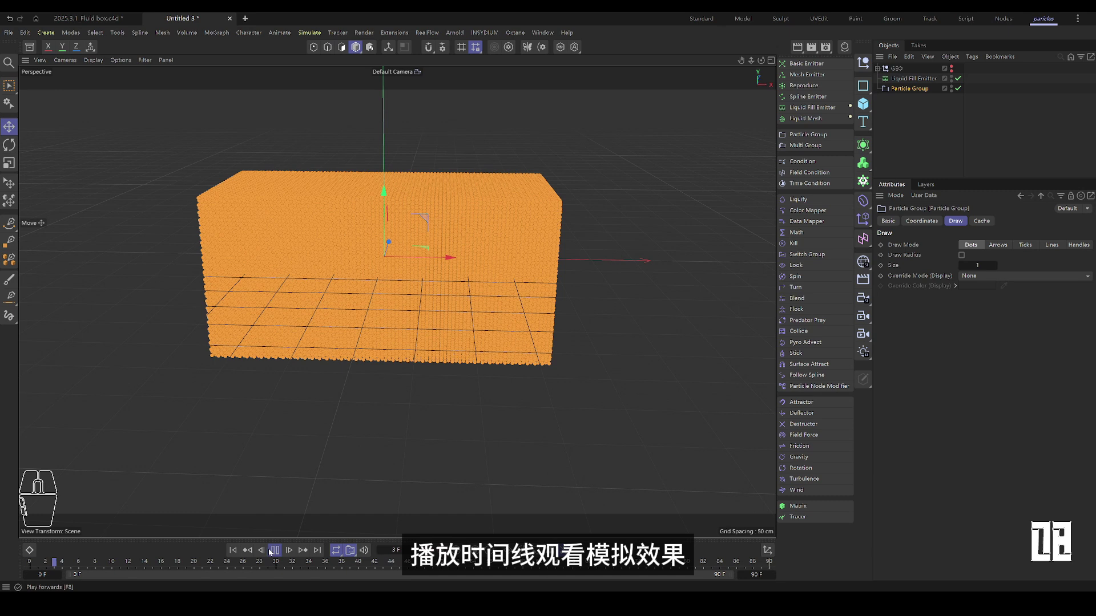
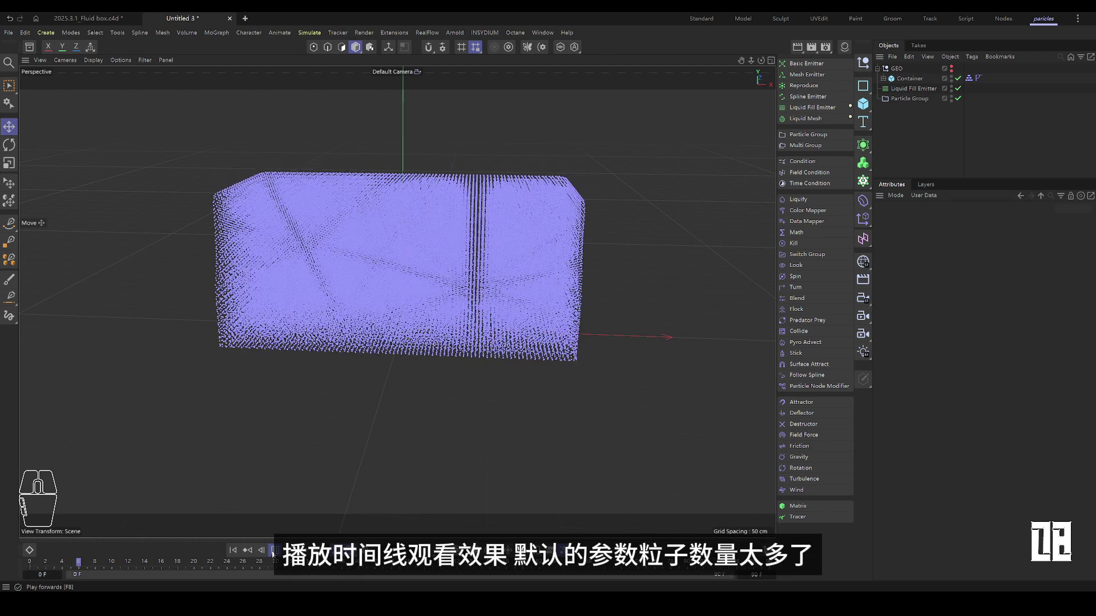
Change the scene simulation Gravity from -981 cm to 0 cm and replay the simulation.
{"action": "left_click", "coordinate": [488, 413]}
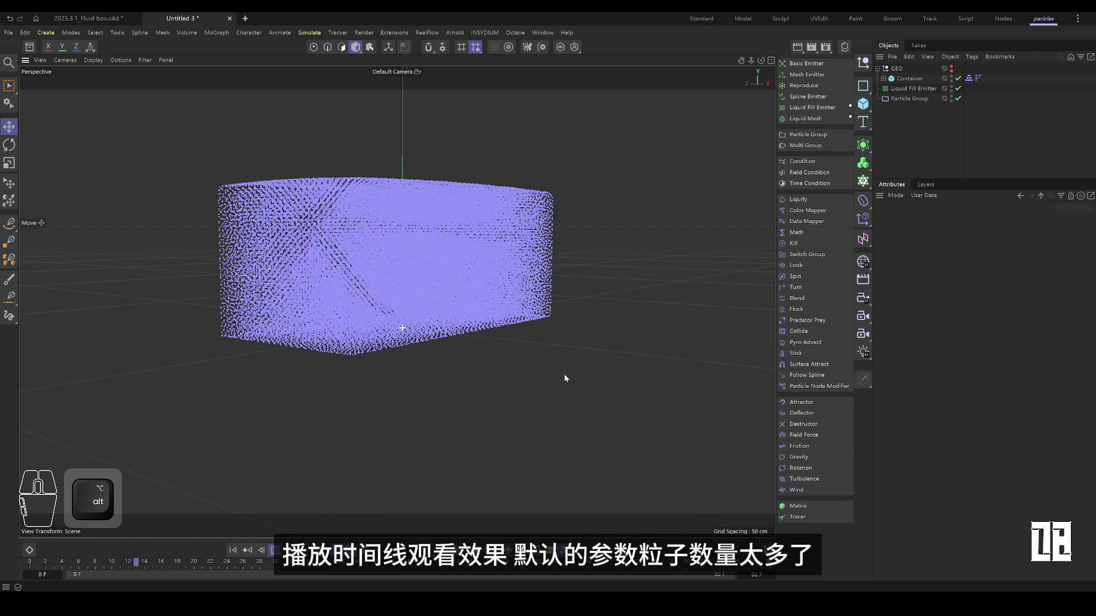
{"action": "left_click", "coordinate": [282, 555]}
{"action": "left_click_drag", "start_coordinate": [496, 393], "coordinate": [425, 398]}
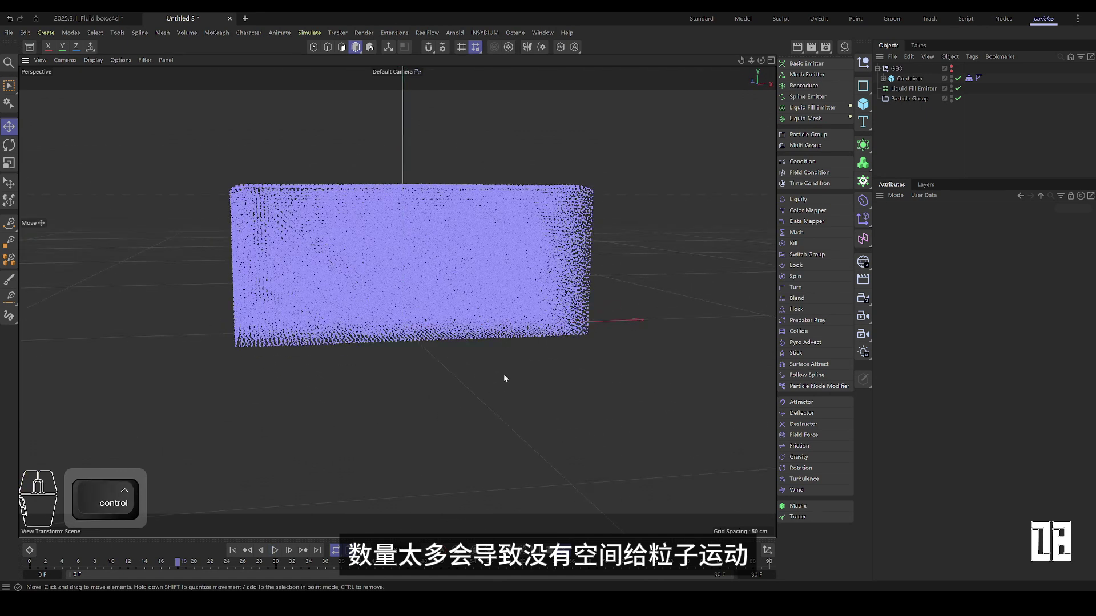
{"action": "key", "text": "ctrl+d"}
{"action": "left_click", "coordinate": [1070, 225]}
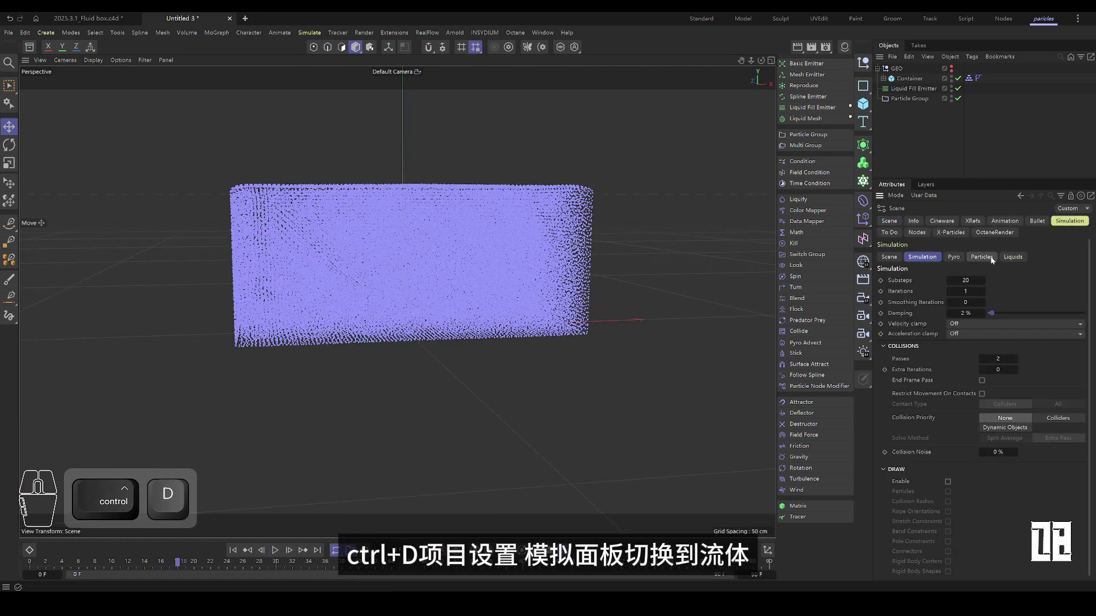
{"action": "left_click", "coordinate": [1016, 264]}
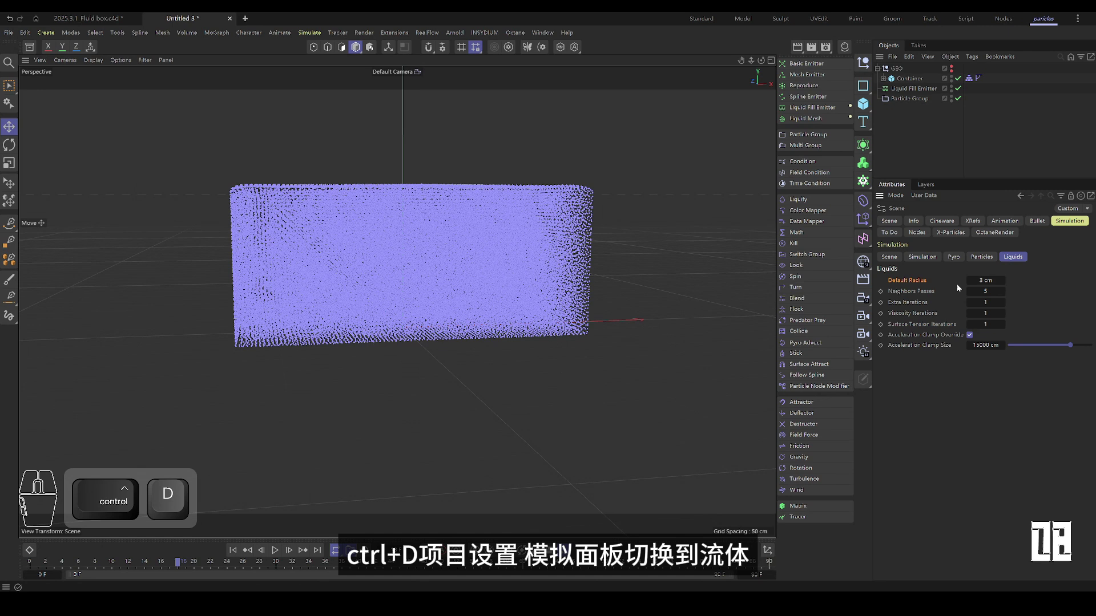
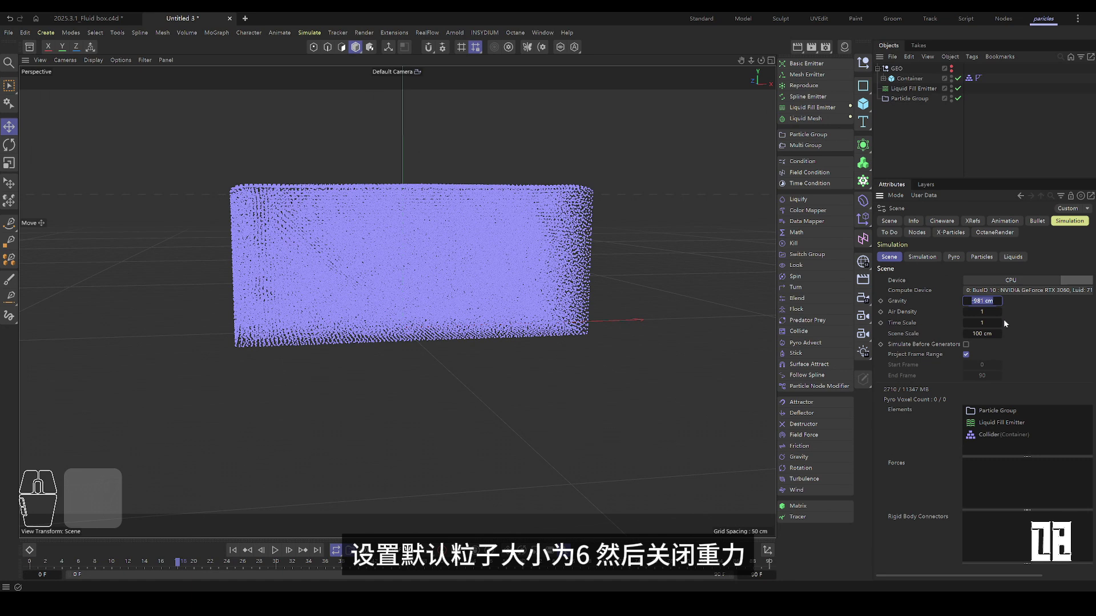
{"action": "left_click", "coordinate": [1040, 339]}
{"action": "key", "text": "KP_0"}
{"action": "left_click", "coordinate": [237, 555]}
{"action": "left_click", "coordinate": [279, 554]}
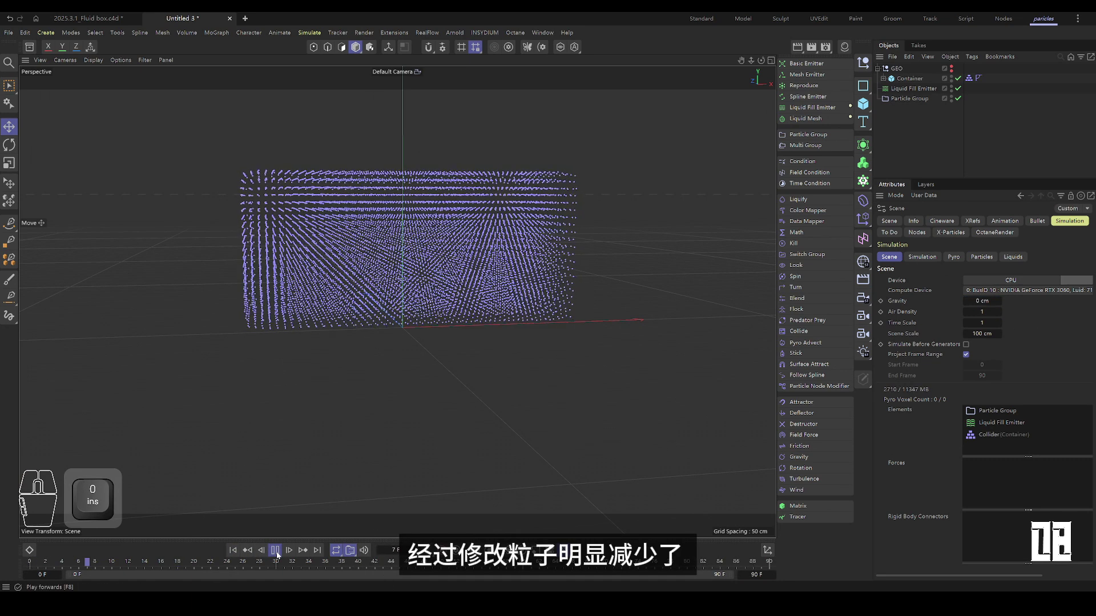
Add a Turbulence modifier inside the Particle Group with about 34.2 cm strength and 69% scale.
{"action": "left_click_drag", "start_coordinate": [411, 411], "coordinate": [822, 466]}
{"action": "left_click", "coordinate": [817, 480]}
{"action": "left_click_drag", "start_coordinate": [914, 74], "coordinate": [911, 113]}
{"action": "left_click", "coordinate": [903, 252]}
{"action": "left_click_drag", "start_coordinate": [979, 247], "coordinate": [996, 247]}
{"action": "left_click_drag", "start_coordinate": [969, 259], "coordinate": [1051, 257]}
Replay the simulation to check the turbulent motion and select the Particle Group's Draw settings.
{"action": "left_click", "coordinate": [234, 557]}
{"action": "left_click", "coordinate": [277, 554]}
{"action": "left_click_drag", "start_coordinate": [464, 373], "coordinate": [485, 384]}
{"action": "left_click_drag", "start_coordinate": [536, 352], "coordinate": [419, 346]}
{"action": "left_click_drag", "start_coordinate": [485, 391], "coordinate": [391, 391]}
{"action": "left_click_drag", "start_coordinate": [502, 394], "coordinate": [384, 388]}
{"action": "left_click_drag", "start_coordinate": [999, 252], "coordinate": [1012, 252]}
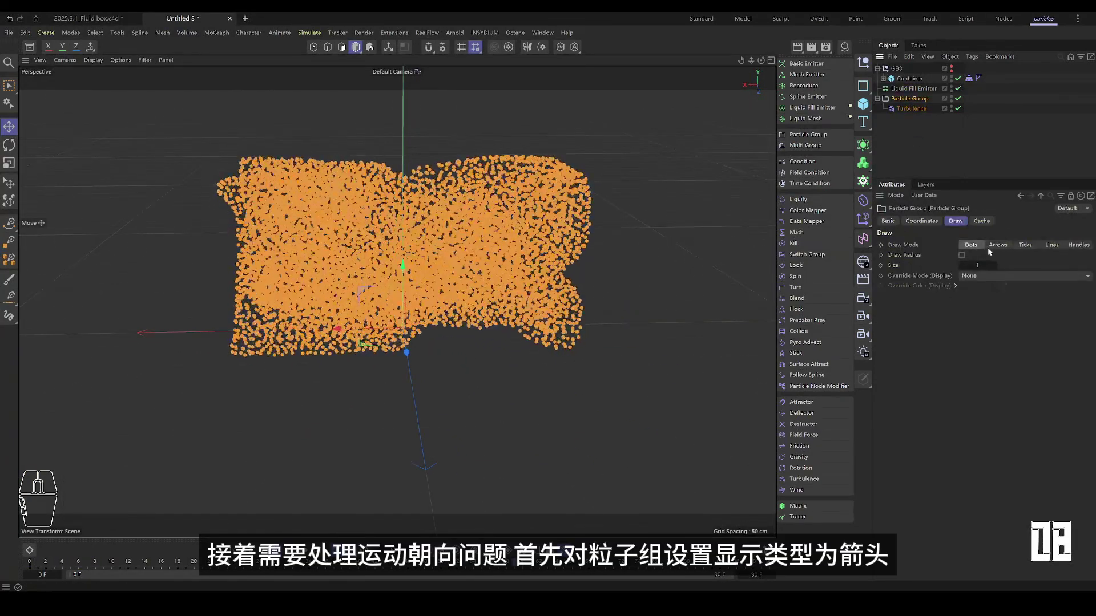
Draw particles as arrows and add a Look modifier under Particle Group using Velocity Direction.
{"action": "left_click", "coordinate": [997, 251]}
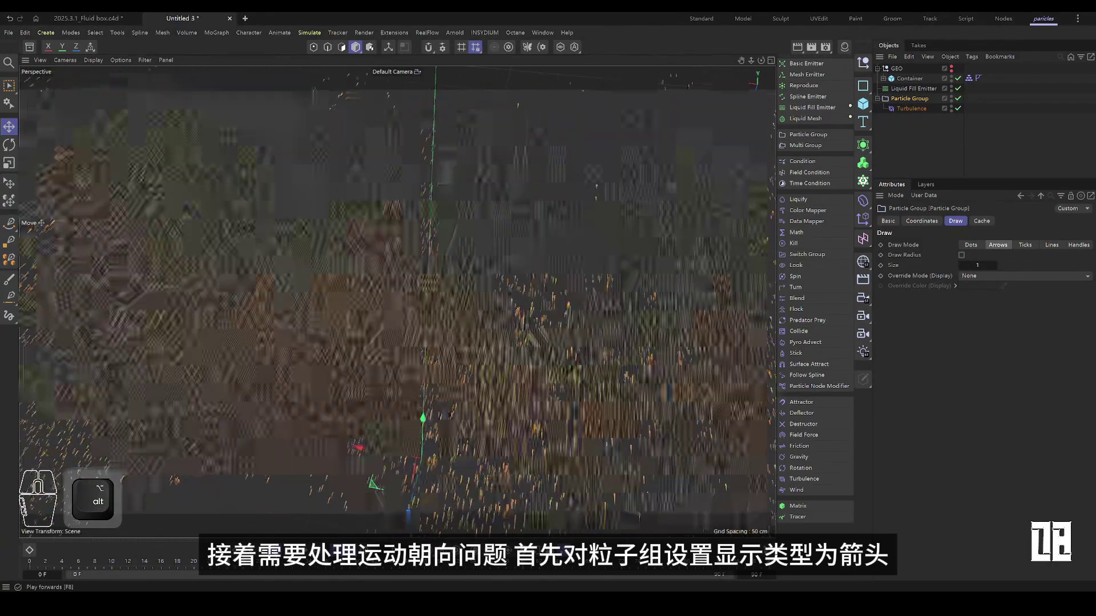
{"action": "left_click", "coordinate": [799, 270]}
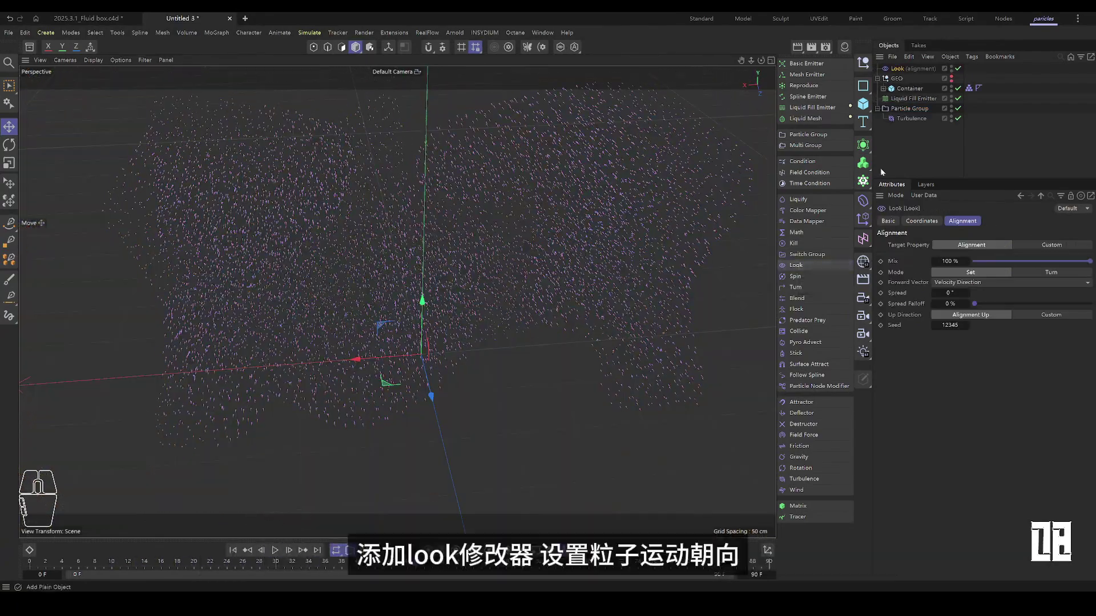
{"action": "left_click_drag", "start_coordinate": [894, 75], "coordinate": [913, 120]}
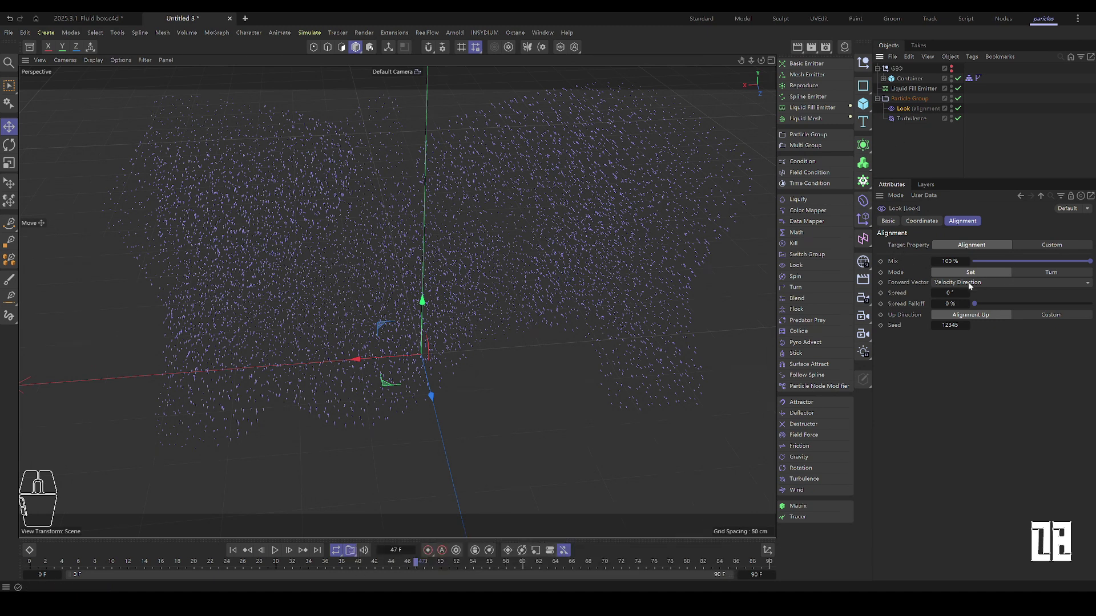
{"action": "left_click", "coordinate": [919, 290]}
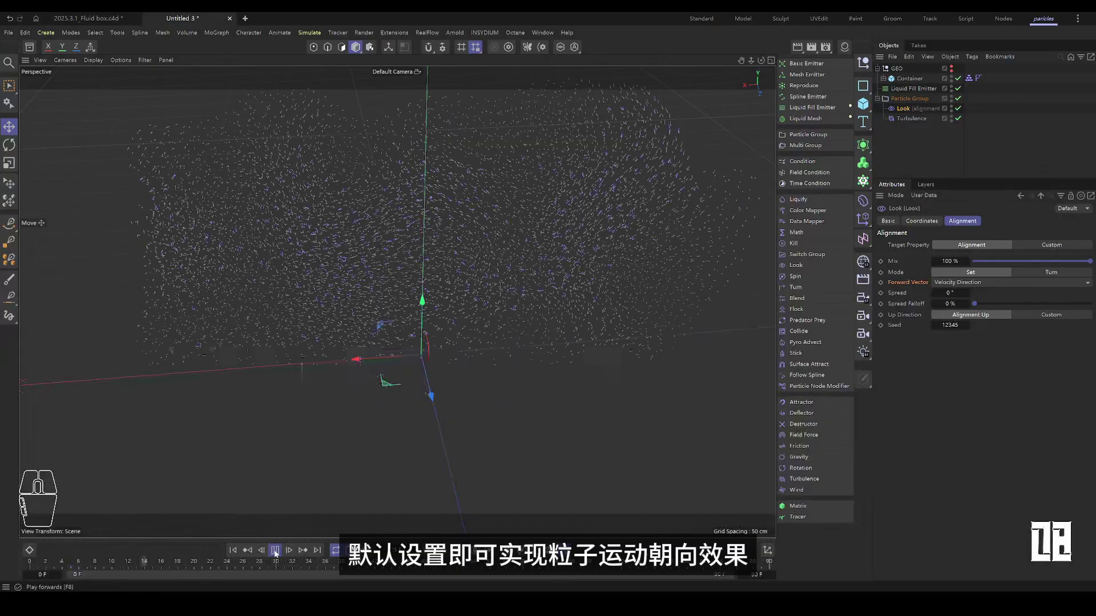
{"action": "right_click", "coordinate": [487, 226]}
{"action": "left_click_drag", "start_coordinate": [428, 295], "coordinate": [372, 309]}
Add a Color Mapper under Particle Group with Property set to Velocity Speed.
{"action": "left_click_drag", "start_coordinate": [425, 286], "coordinate": [393, 278]}
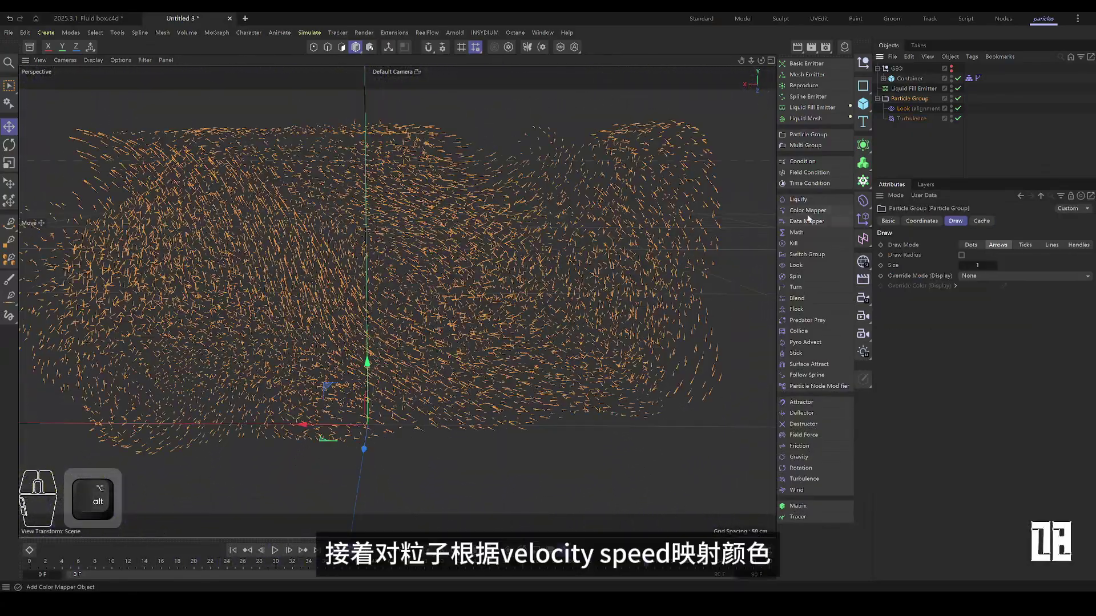
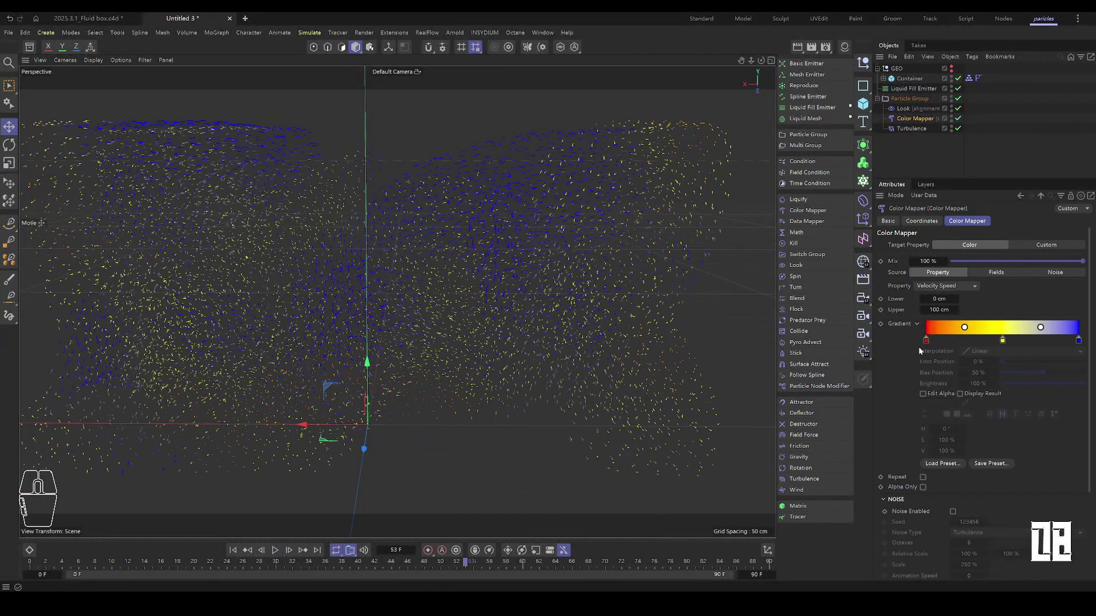
{"action": "left_click", "coordinate": [908, 363]}
{"action": "left_click", "coordinate": [939, 377]}
{"action": "left_click", "coordinate": [1003, 379]}
{"action": "left_click", "coordinate": [944, 389]}
{"action": "left_click", "coordinate": [915, 408]}
{"action": "left_click", "coordinate": [918, 363]}
{"action": "left_click", "coordinate": [916, 365]}
Reshape the speed gradient knots into blue, cyan and white tones.
{"action": "left_click", "coordinate": [1078, 347]}
{"action": "left_click", "coordinate": [1003, 344]}
{"action": "left_click_drag", "start_coordinate": [928, 341], "coordinate": [911, 361]}
{"action": "left_click", "coordinate": [919, 380]}
{"action": "double_click", "coordinate": [1075, 345]}
{"action": "left_click_drag", "start_coordinate": [979, 345], "coordinate": [997, 339]}
{"action": "left_click_drag", "start_coordinate": [999, 345], "coordinate": [976, 365]}
{"action": "left_click", "coordinate": [918, 367]}
{"action": "left_click", "coordinate": [923, 407]}
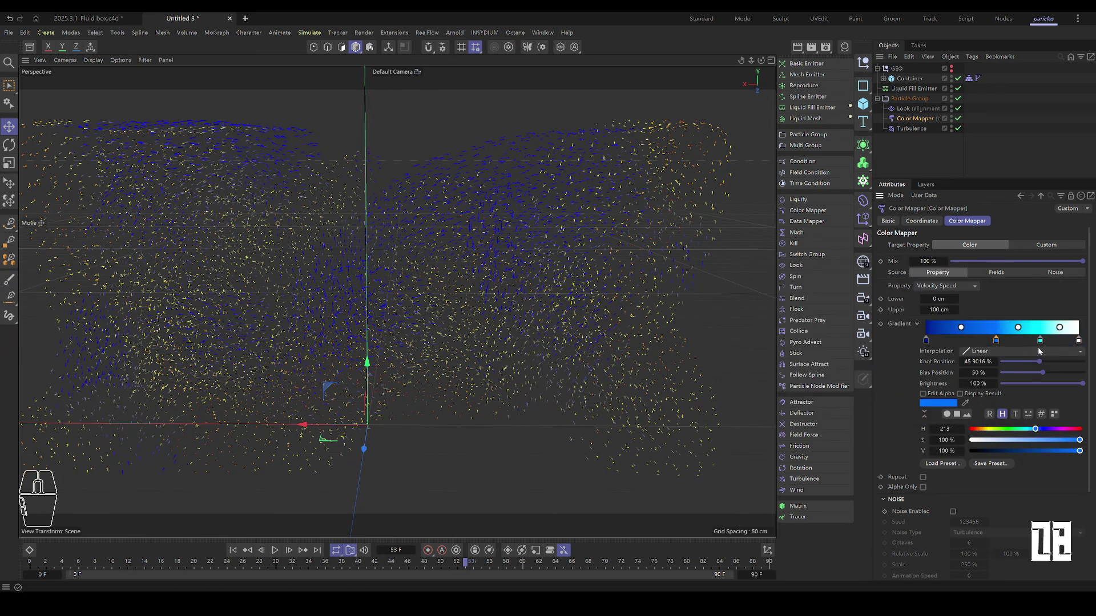
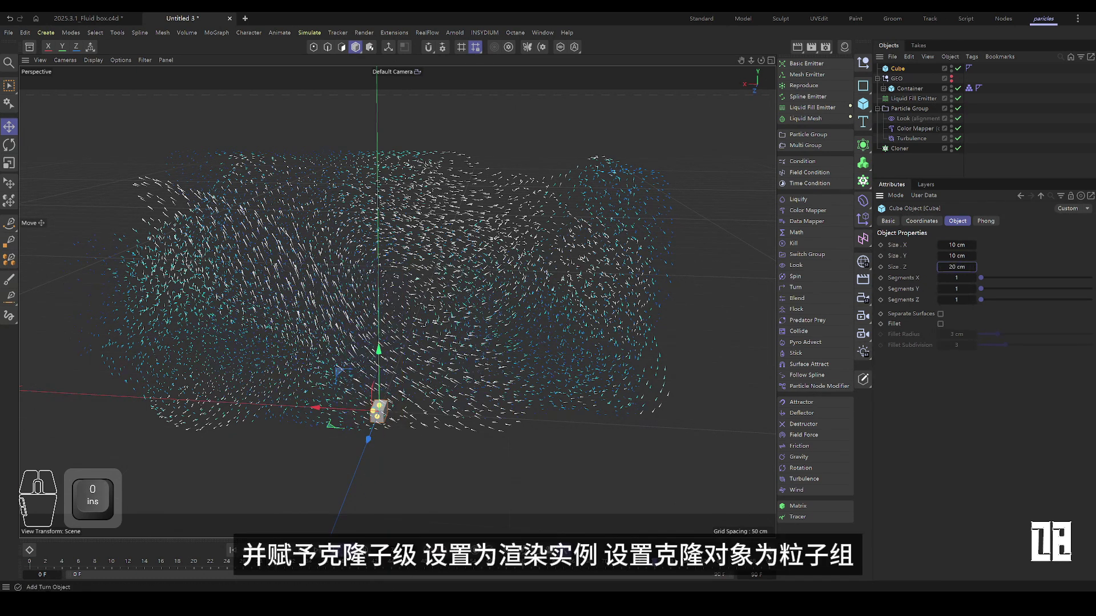
Create a 10×10×20 cm Cube under a Cloner in Object mode with Render Instance.
{"action": "left_click", "coordinate": [900, 73]}
{"action": "left_click", "coordinate": [898, 147]}
{"action": "left_click", "coordinate": [1011, 293]}
{"action": "left_click", "coordinate": [969, 253]}
{"action": "left_click", "coordinate": [961, 263]}
{"action": "left_click", "coordinate": [903, 105]}
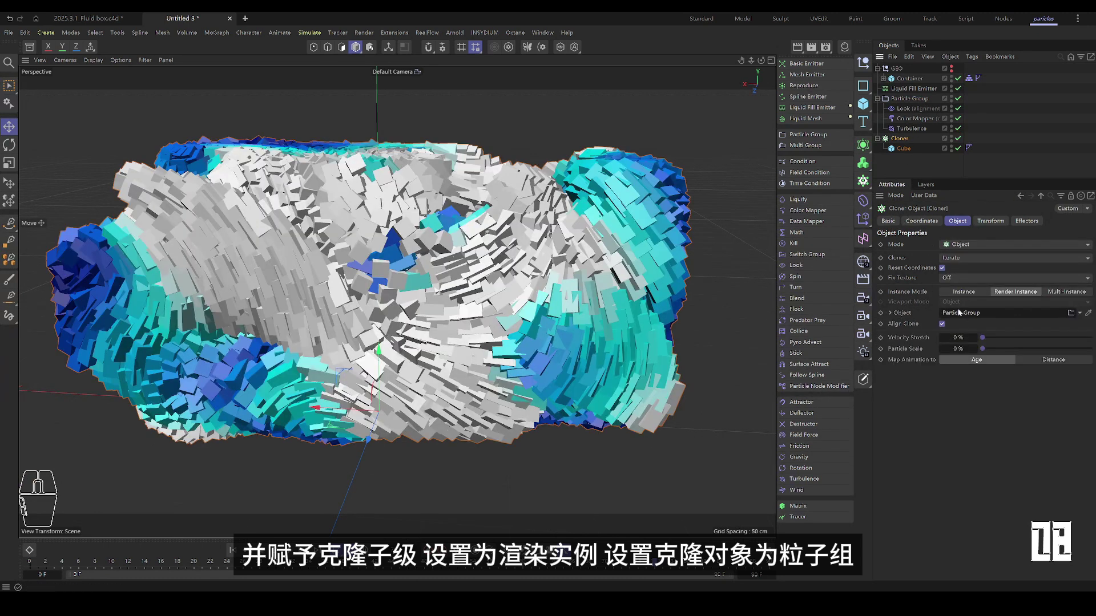
Link the Cloner to the Particle Group with Align Clone on and Particle Scale 100%.
{"action": "left_click_drag", "start_coordinate": [581, 357], "coordinate": [585, 360]}
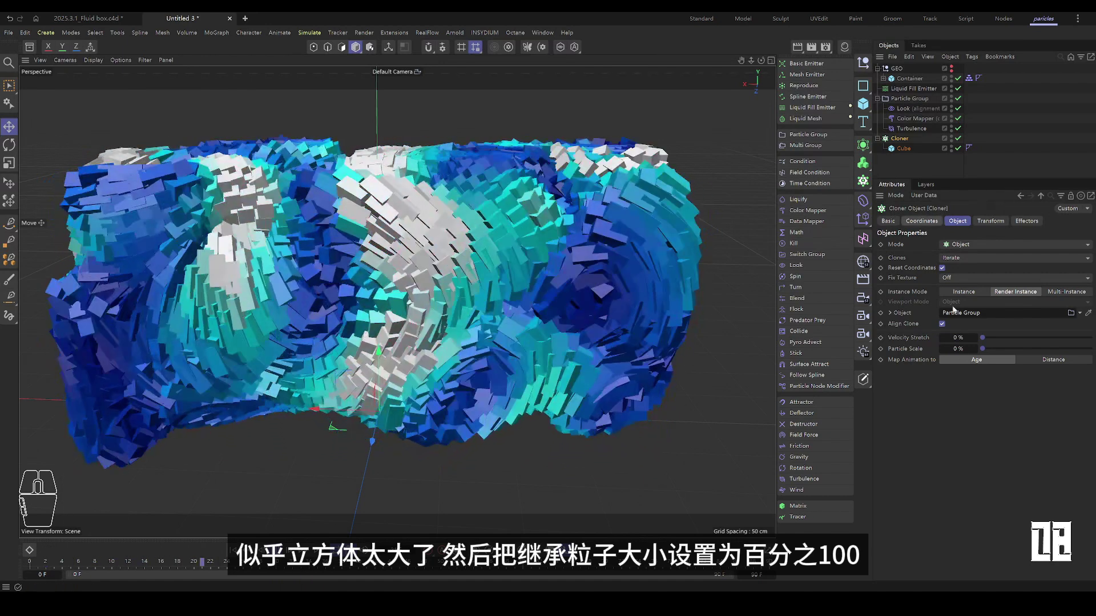
{"action": "left_click", "coordinate": [914, 344]}
{"action": "left_click", "coordinate": [908, 360]}
{"action": "left_click", "coordinate": [931, 356]}
{"action": "left_click", "coordinate": [1030, 355]}
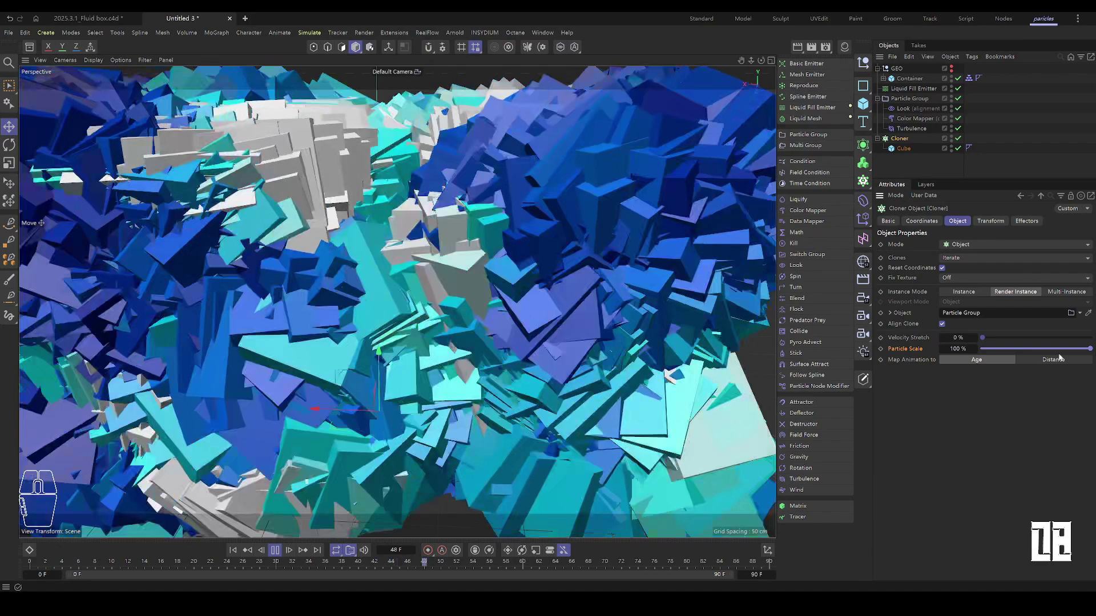
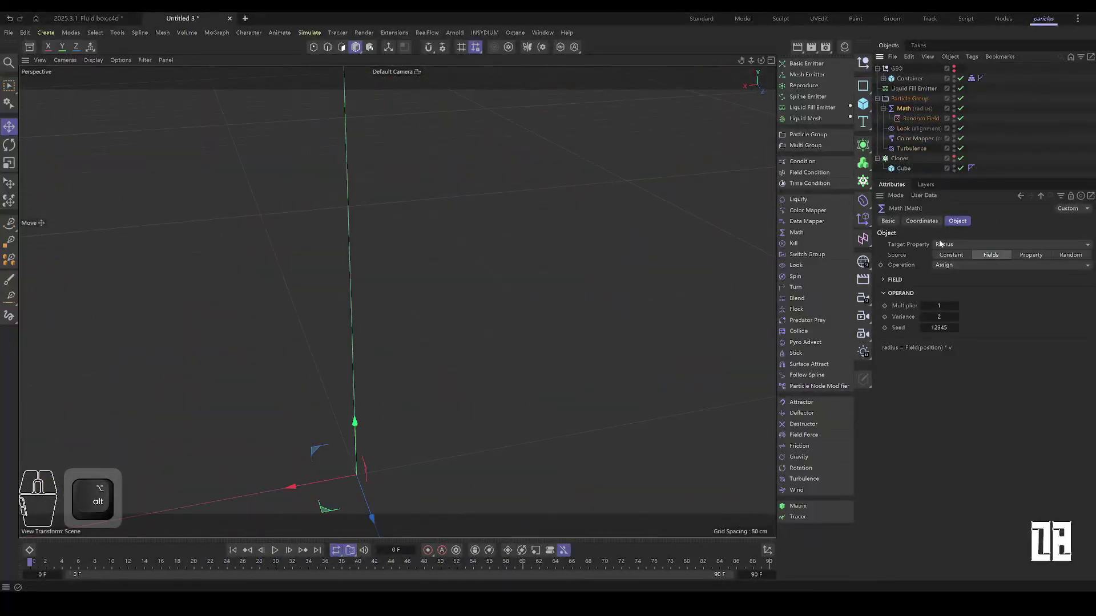
Add a Freeze layer above the Random Field in the Math modifier's field list.
{"action": "left_click", "coordinate": [899, 285]}
{"action": "left_click_drag", "start_coordinate": [972, 374], "coordinate": [990, 453]}
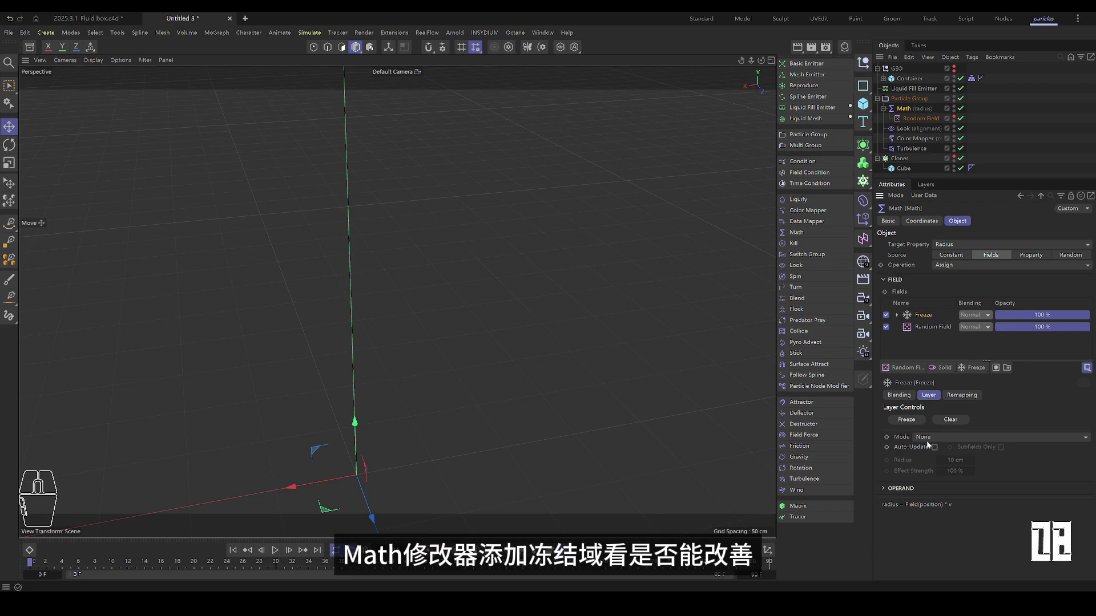
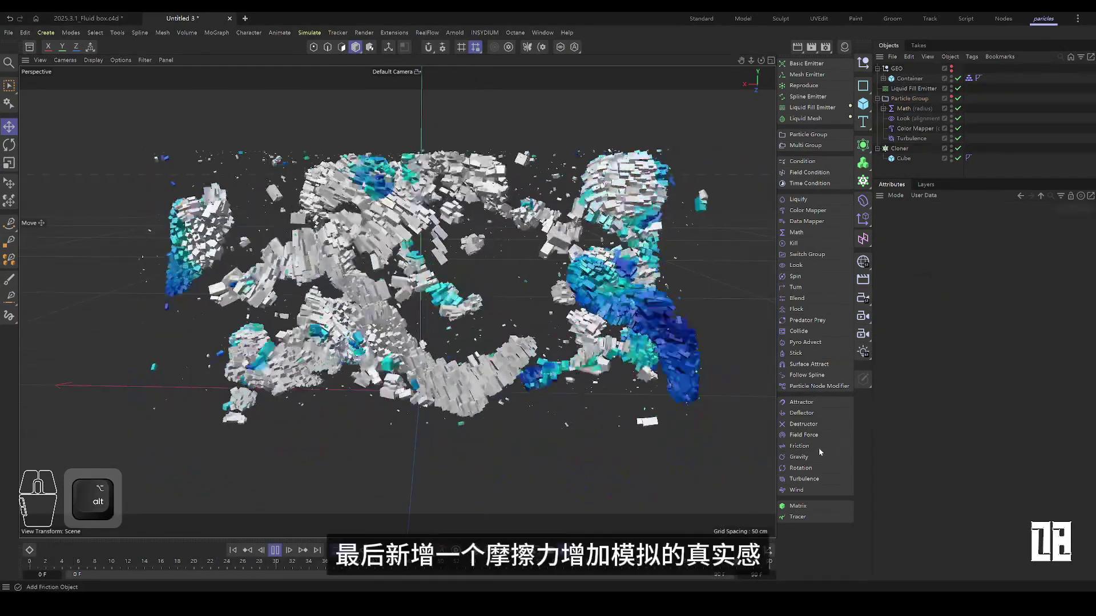
Add a Friction modifier at strength 10 inside the Particle Group.
{"action": "left_click", "coordinate": [816, 452]}
{"action": "left_click_drag", "start_coordinate": [904, 72], "coordinate": [915, 157]}
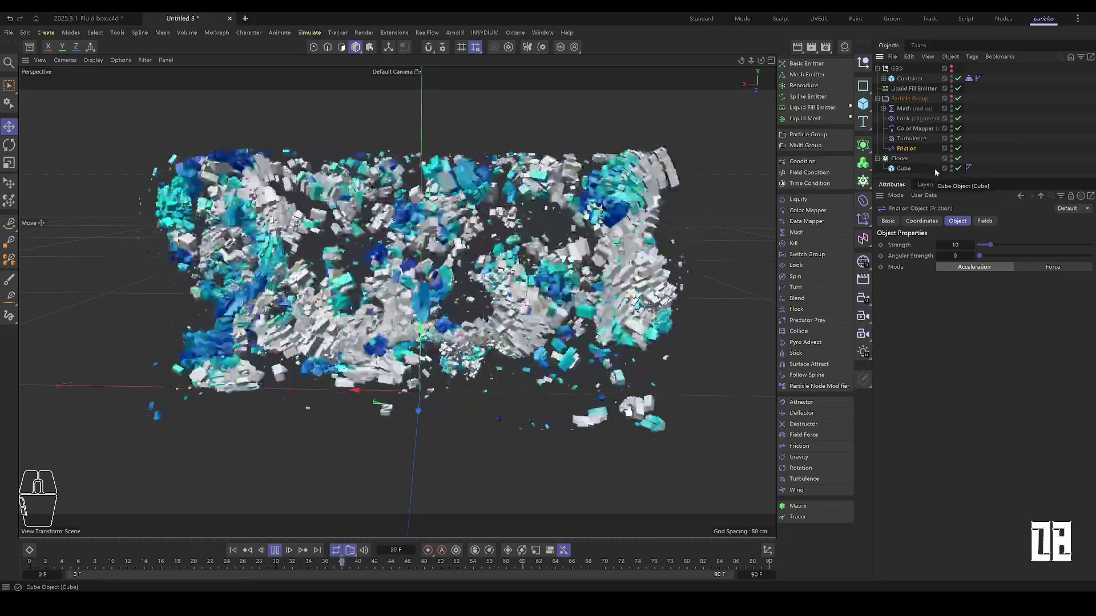